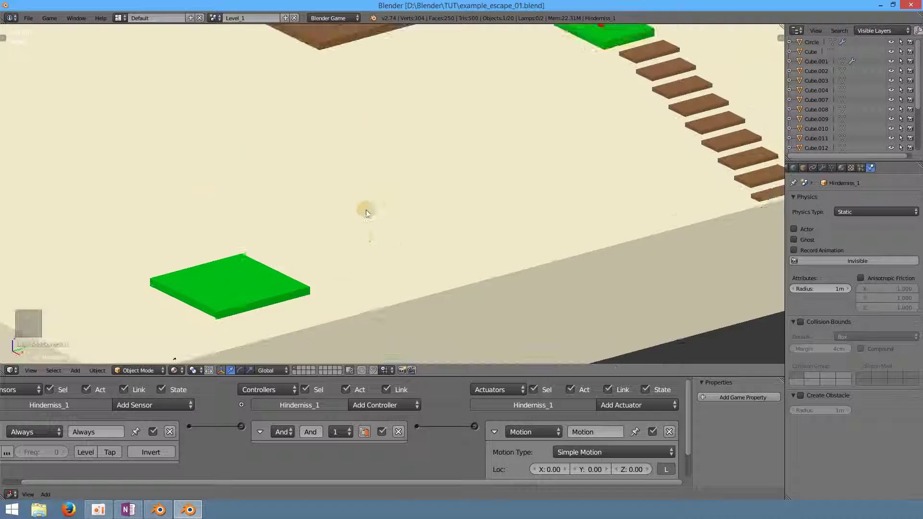
# - Grab the selection with the G key while the front green plate is active
pyautogui.press('g')
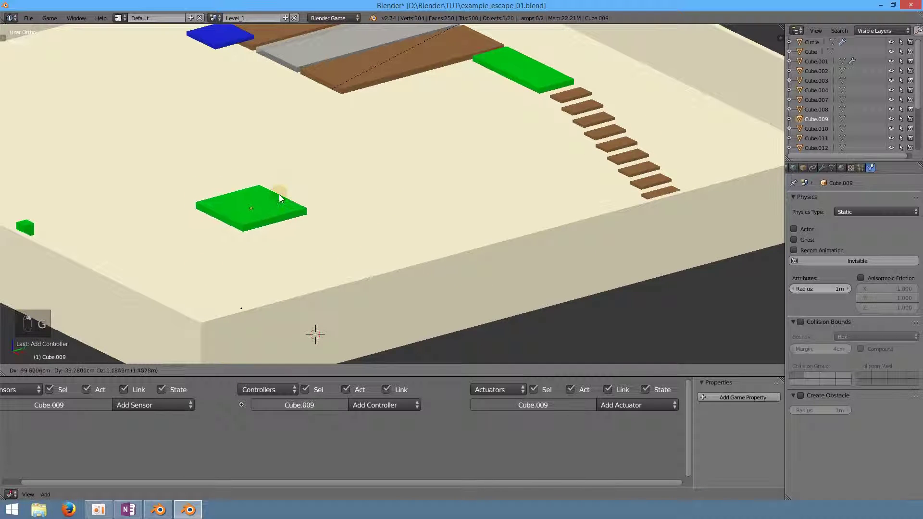
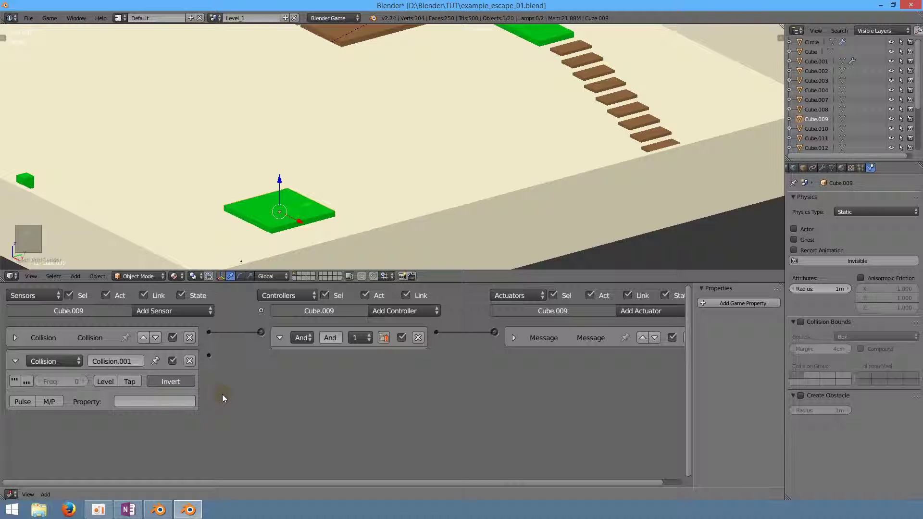
# - Wire the plate's second message actuator toward the second And controller in the Logic Editor
pyautogui.moveTo(667, 227); pyautogui.dragTo(606, 390)
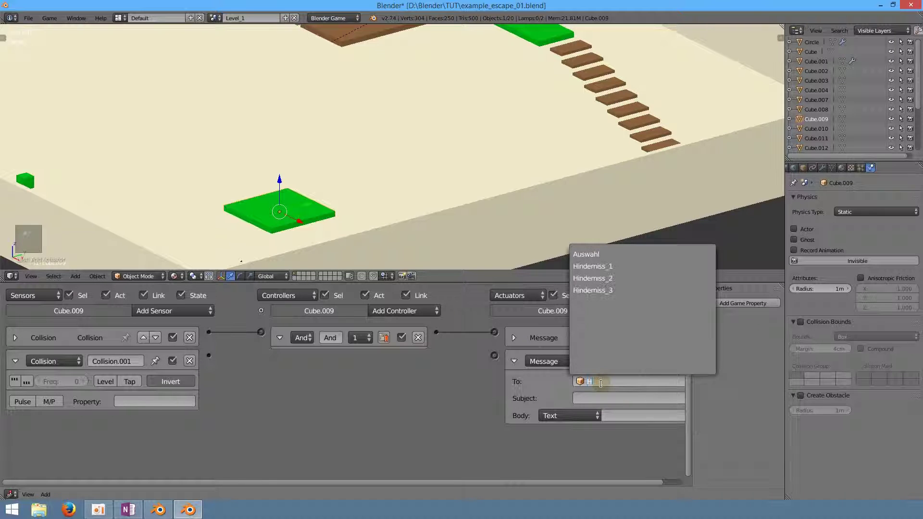
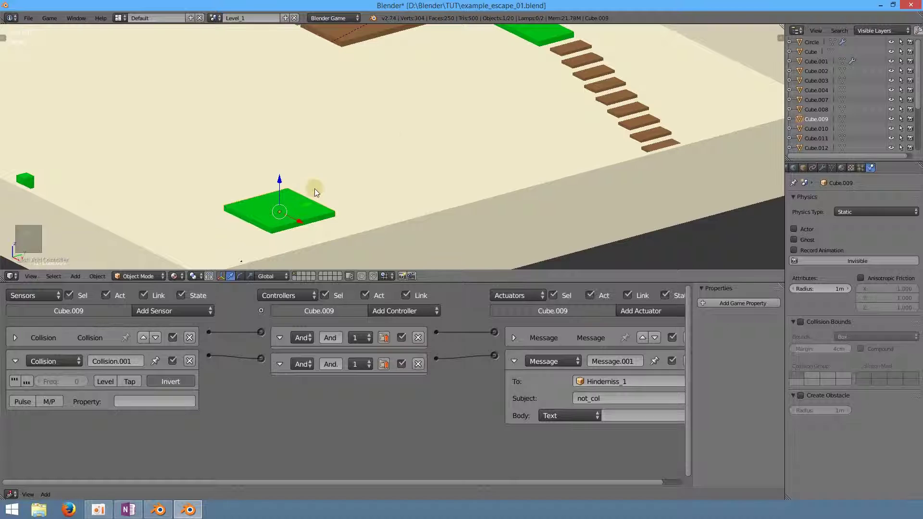
# - Save the blend file after Hindernis_1's second col message chain is in place
pyautogui.press('ctrl+s')
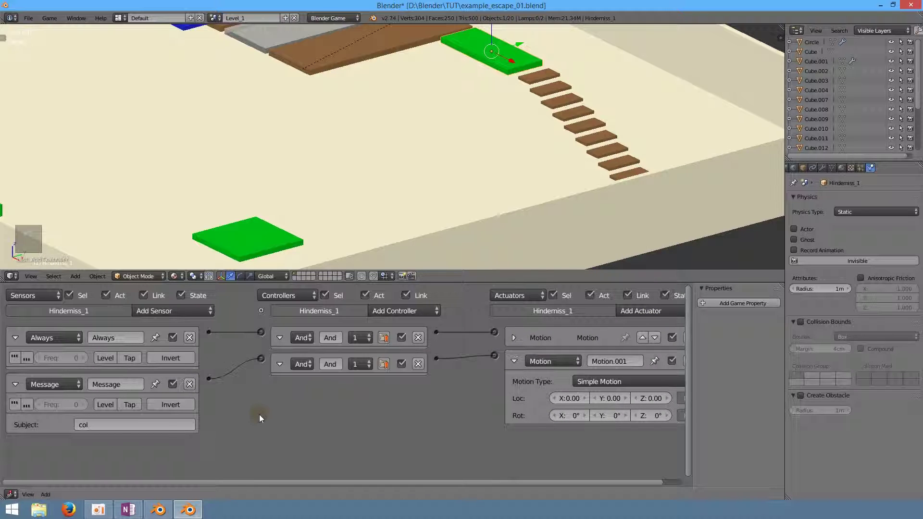
# - Save the file, then select the blue obstacle platform Hindernis_3 to show its logic
pyautogui.press('ctrl+s')
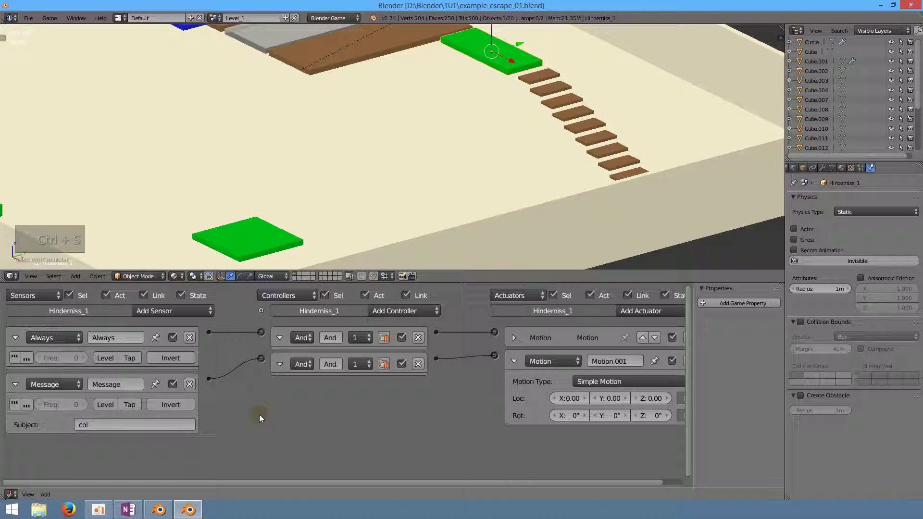
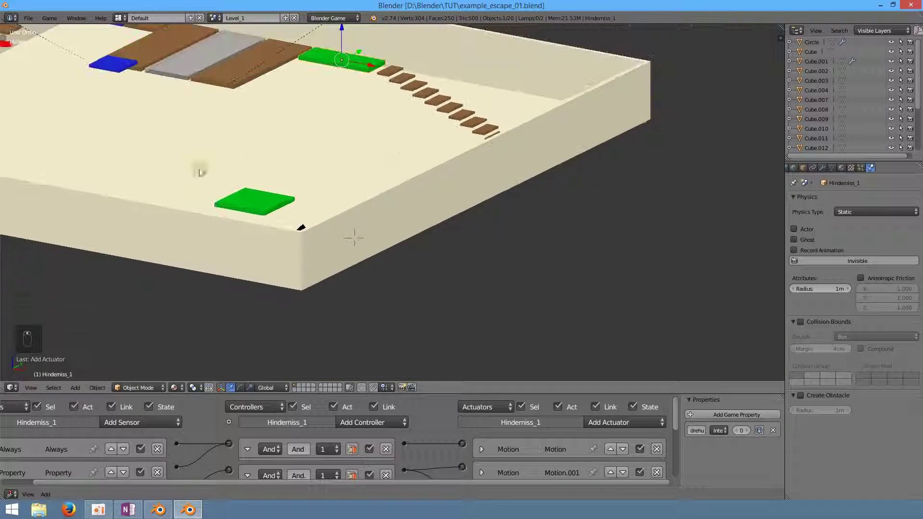
pyautogui.rightClick(214, 121)
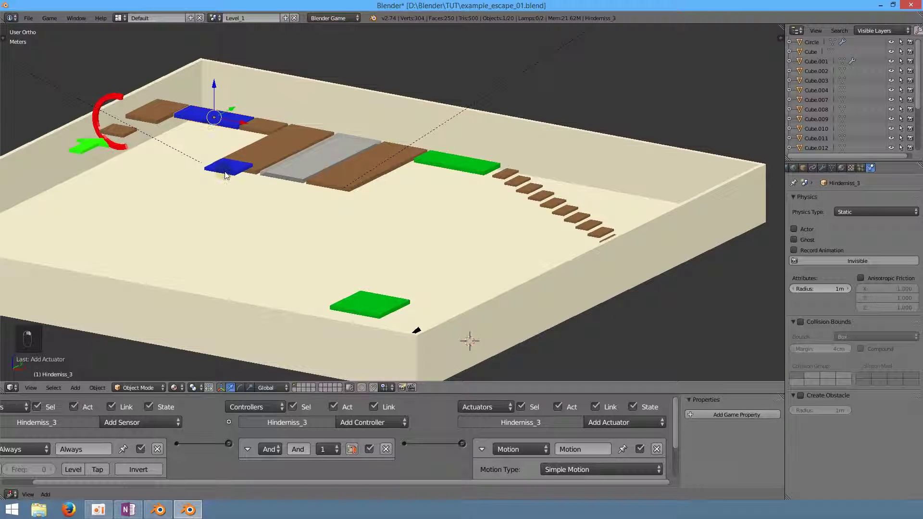